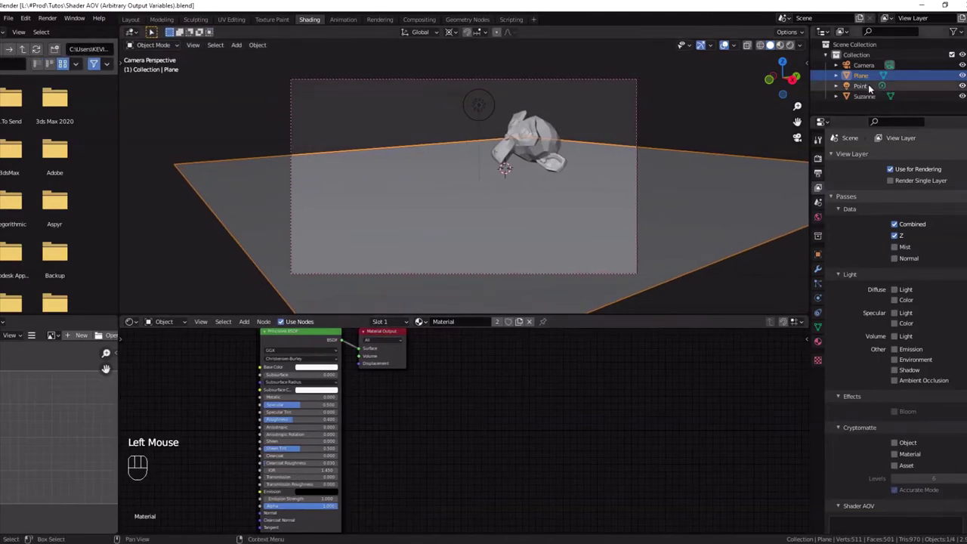
Step: Switch the viewport to a lit, rendered-style shading preview
left_click(545, 147)
left_click(581, 204)
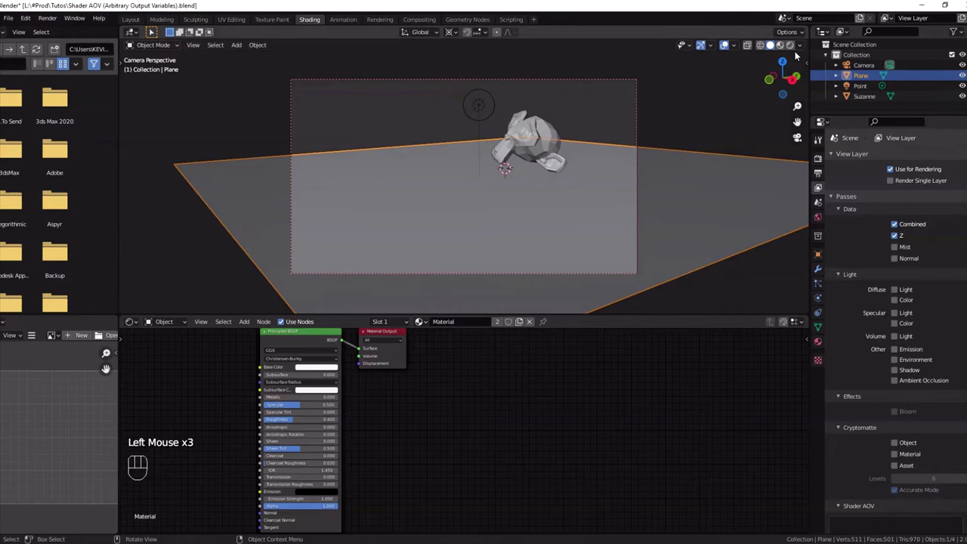
left_click(797, 50)
Step: Select Suzanne and show the View Layer properties
left_click(535, 132)
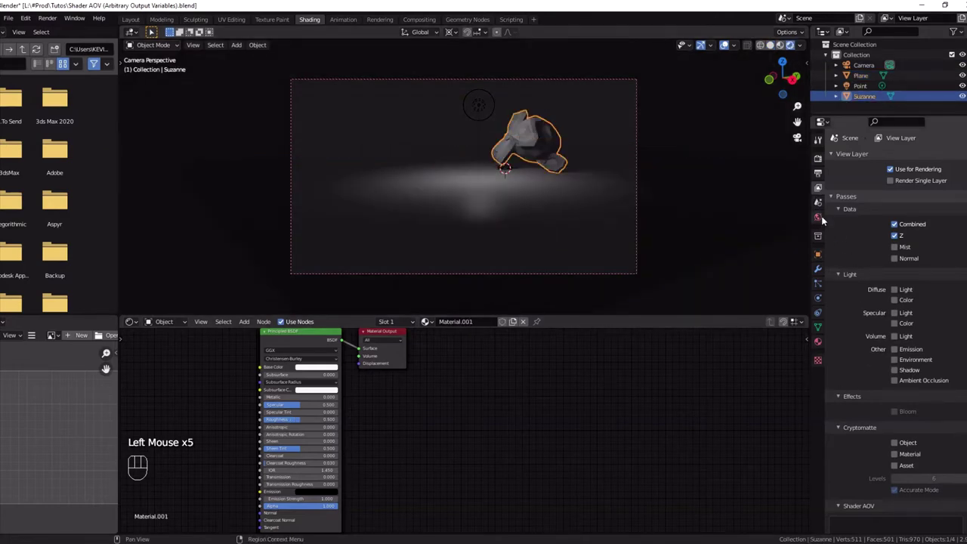
left_click(828, 201)
left_click(825, 195)
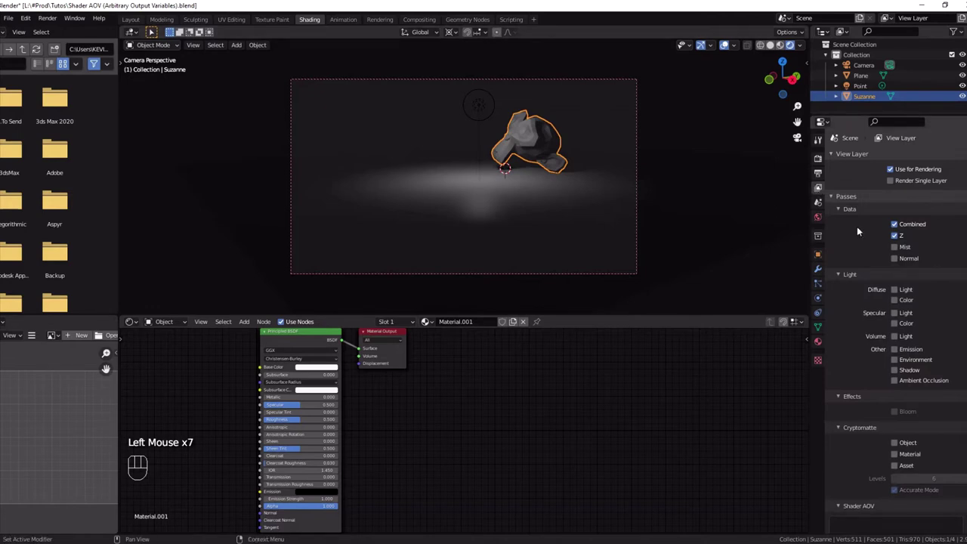
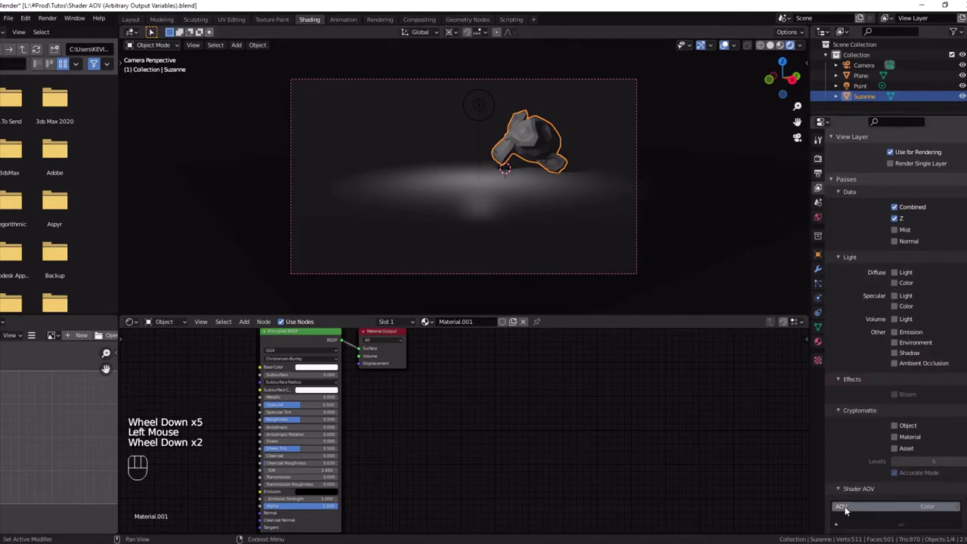
Step: Add a Color-type Shader AOV pass named 'whatever' to the view layer
left_click(851, 512)
left_click_drag(851, 512, 861, 507)
scroll("down", 3)
left_click_drag(962, 512, 936, 502)
scroll("down", 3)
Step: Select the Plane to edit its material
left_click(492, 382)
left_click(541, 155)
Step: Add an AOV Output node named 'whatever' to the plane's material
key("shift+a")
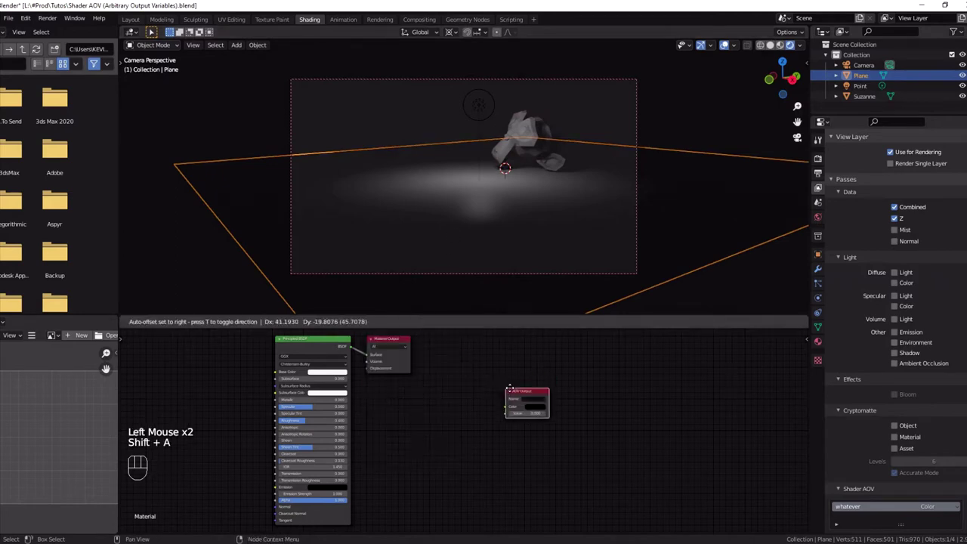
scroll("up", 3)
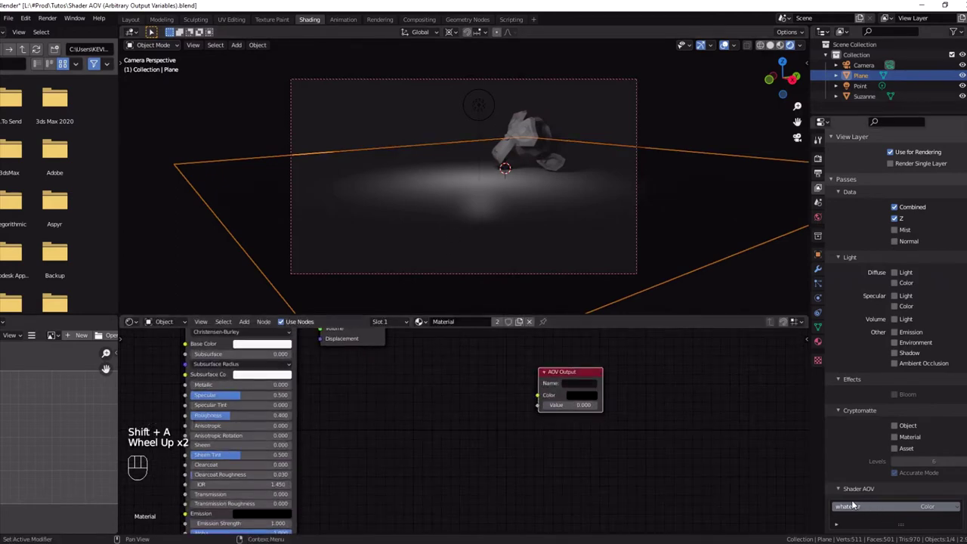
left_click_drag(577, 389, 573, 388)
scroll("down", 3)
middle_click(462, 382)
Step: Add a Noise Texture, link its Color to the AOV Output, then restore normal shading
key("shift+a")
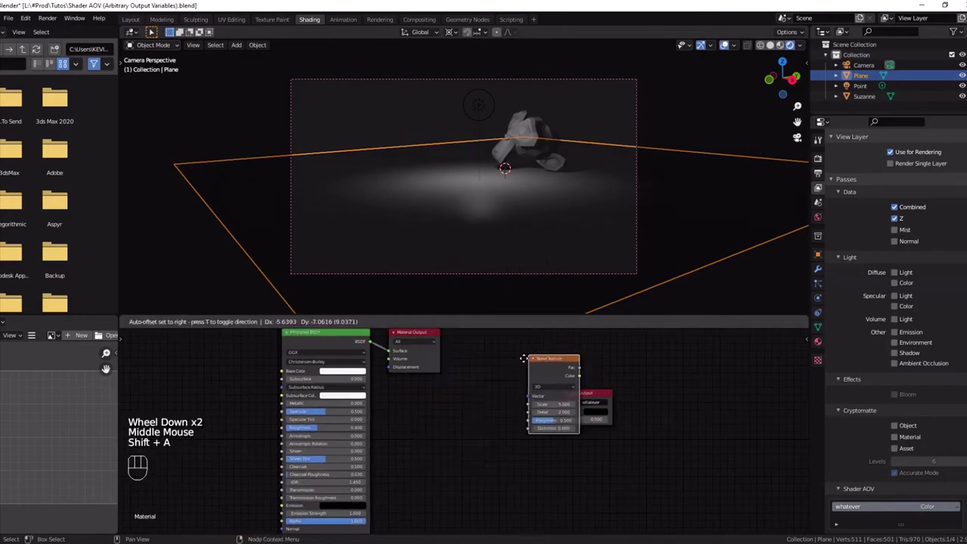
left_click(493, 409)
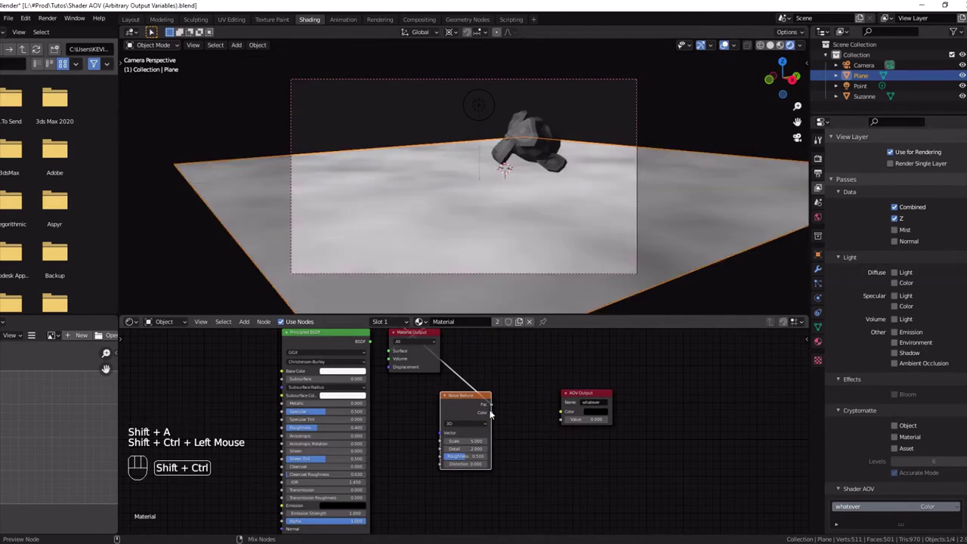
left_click(495, 417)
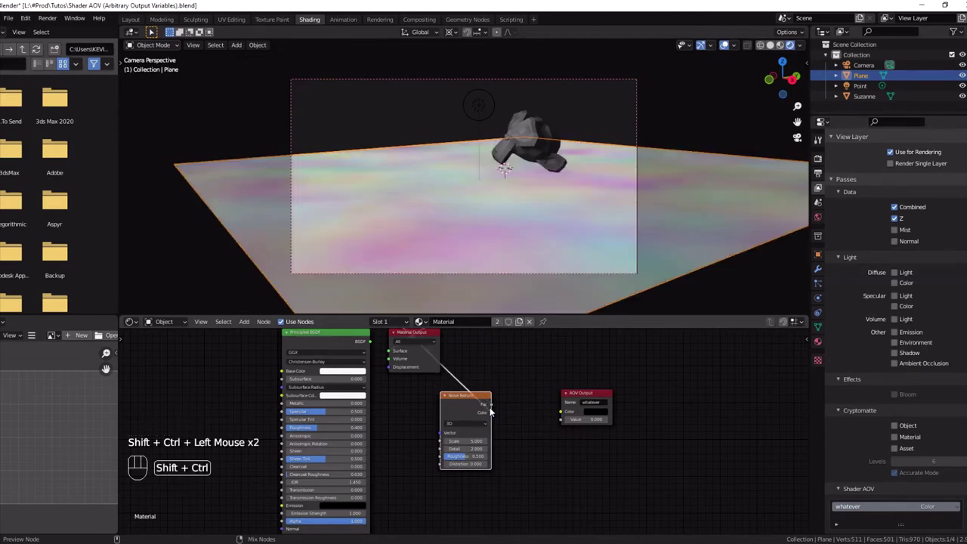
left_click_drag(496, 417, 548, 408)
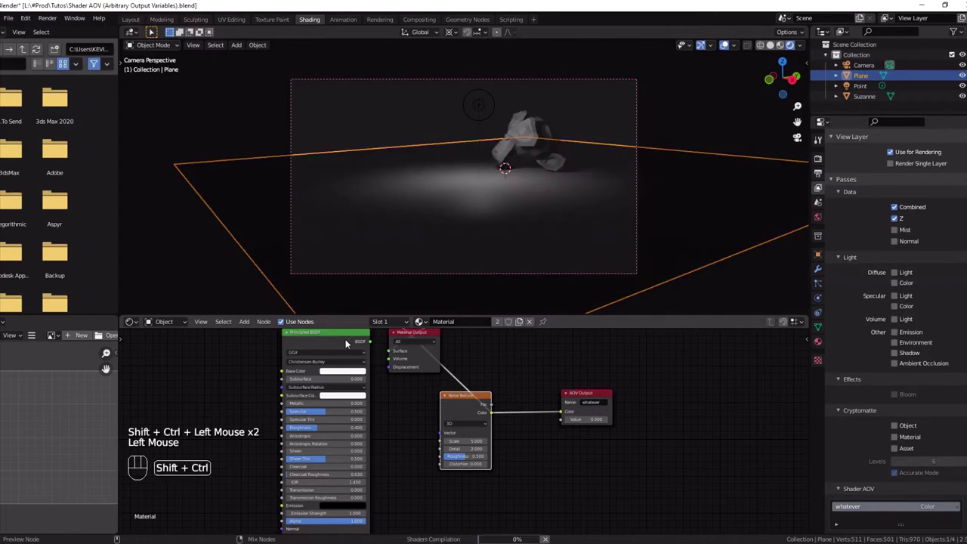
double_click(351, 346)
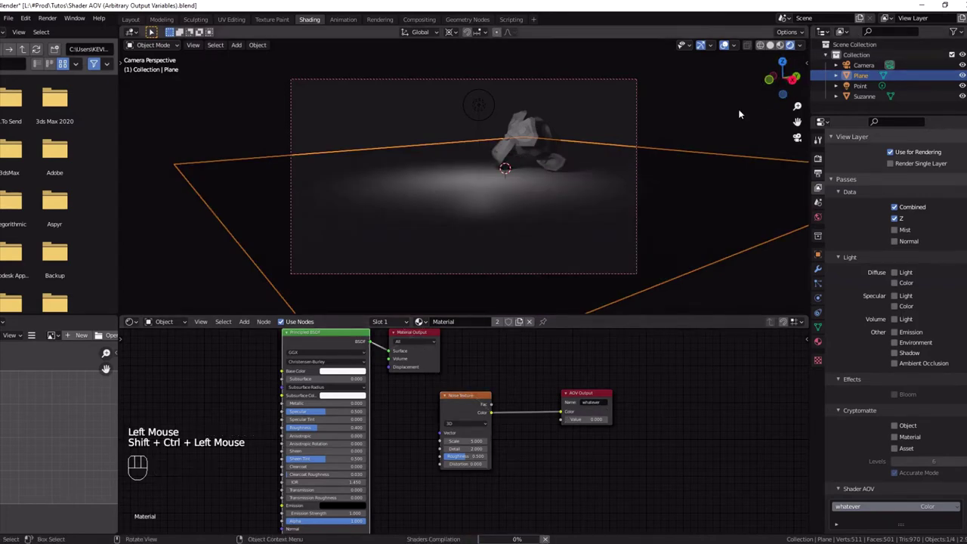
Step: Select Suzanne and add an AOV Output node named 'whatever' to its material
left_click(868, 98)
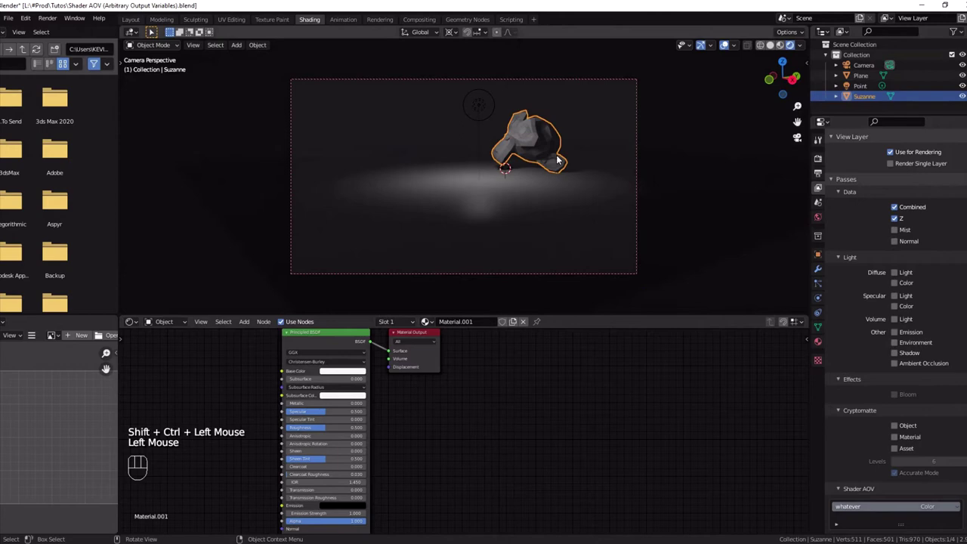
key("shift+a")
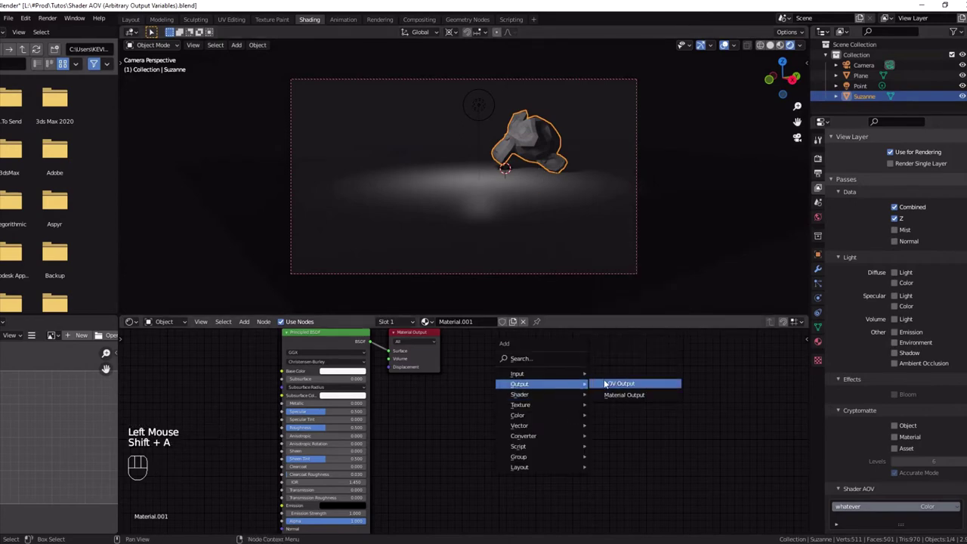
left_click_drag(660, 398, 659, 402)
scroll("up", 3)
Step: Add a Voronoi Texture, link its Color to the AOV Output, then restore normal shading
key("shift+a")
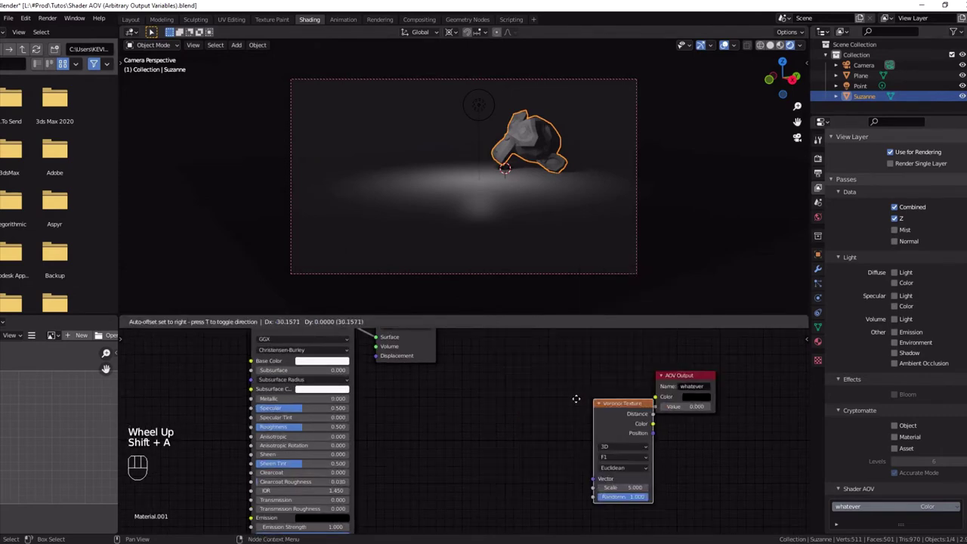
left_click_drag(568, 405, 663, 403)
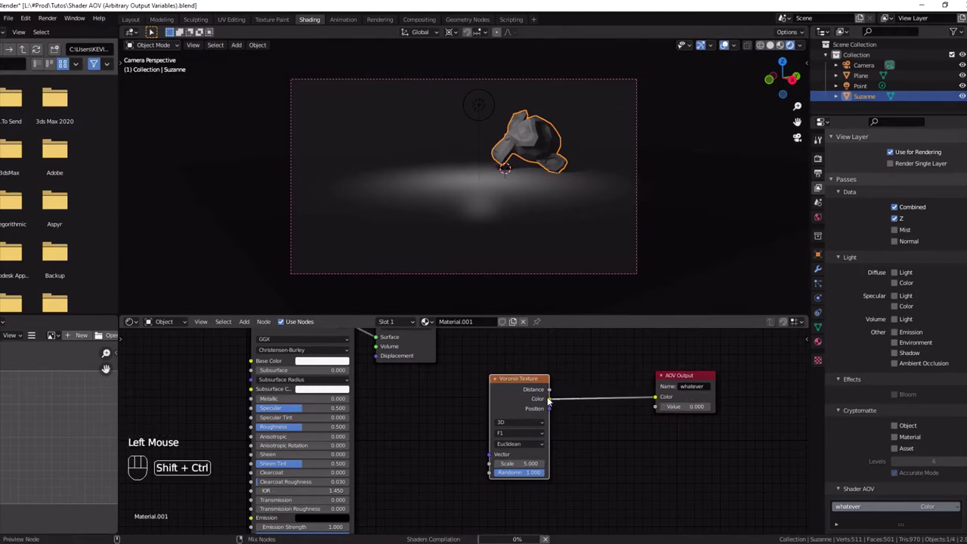
left_click(552, 403)
left_click(552, 404)
scroll("down", 3)
middle_click(370, 404)
left_click(353, 375)
scroll("up", 3)
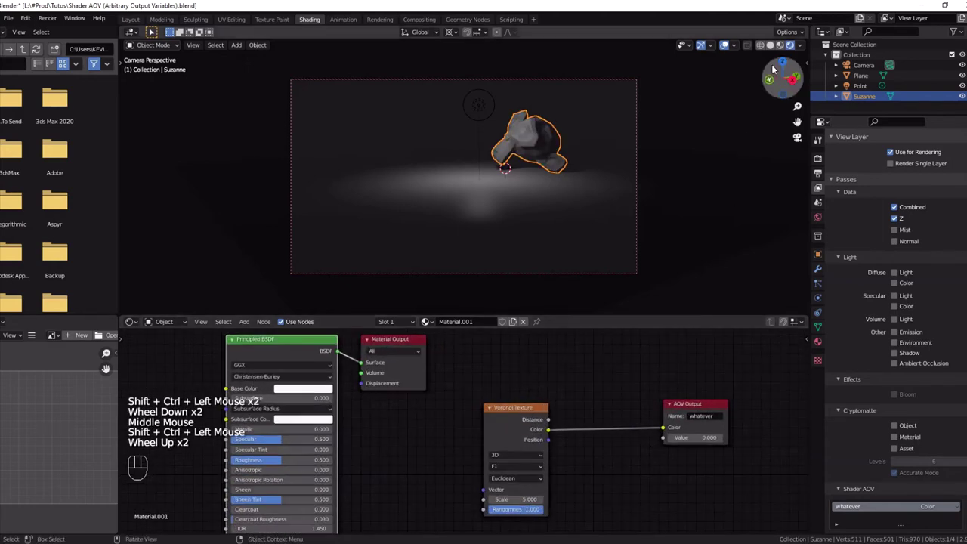
Step: Display the 'whatever' render pass in the viewport, showing noise and Voronoi colors
left_click_drag(805, 50, 716, 268)
left_click(659, 433)
left_click_drag(556, 438, 672, 429)
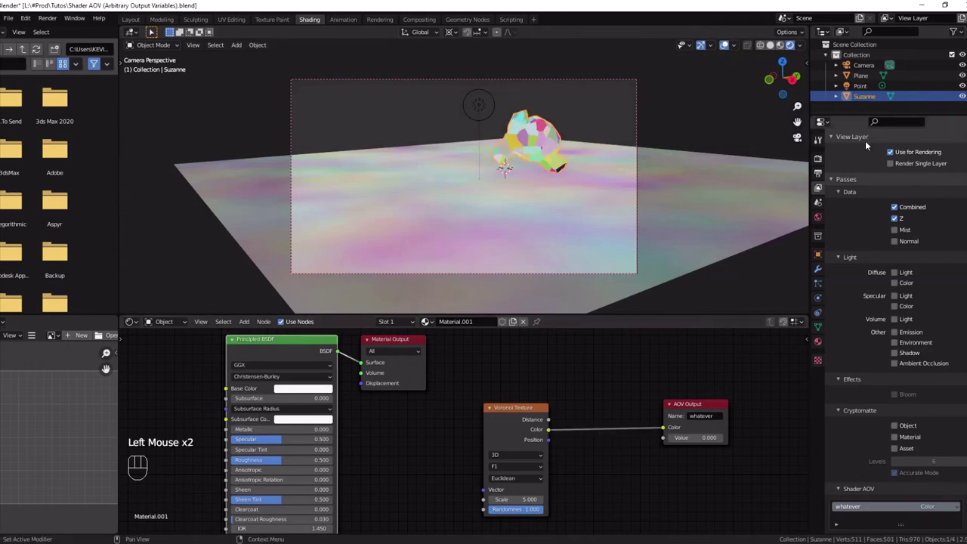
Step: Switch the scene's render engine to Cycles in the render settings
left_click_drag(802, 48, 797, 188)
scroll("up", 3)
left_click(822, 166)
left_click_drag(918, 159, 916, 197)
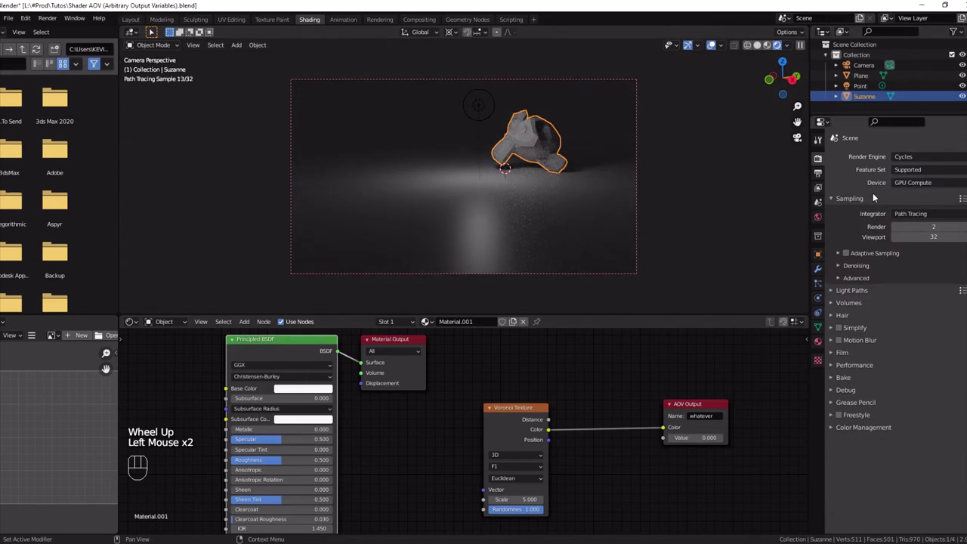